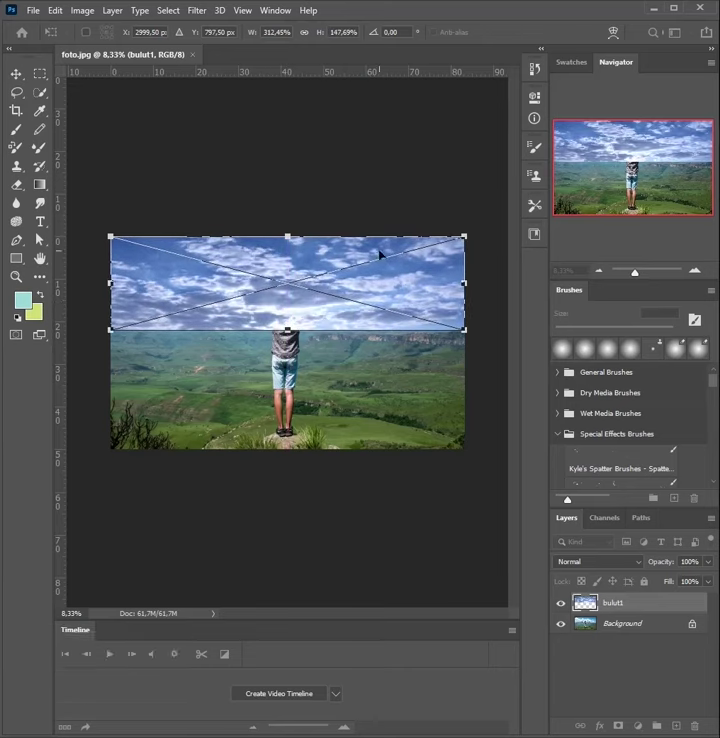
Set the brush to black at 85% opacity and 79% flow for masking the cloud horizon.
{"action": "key", "text": "Return"}
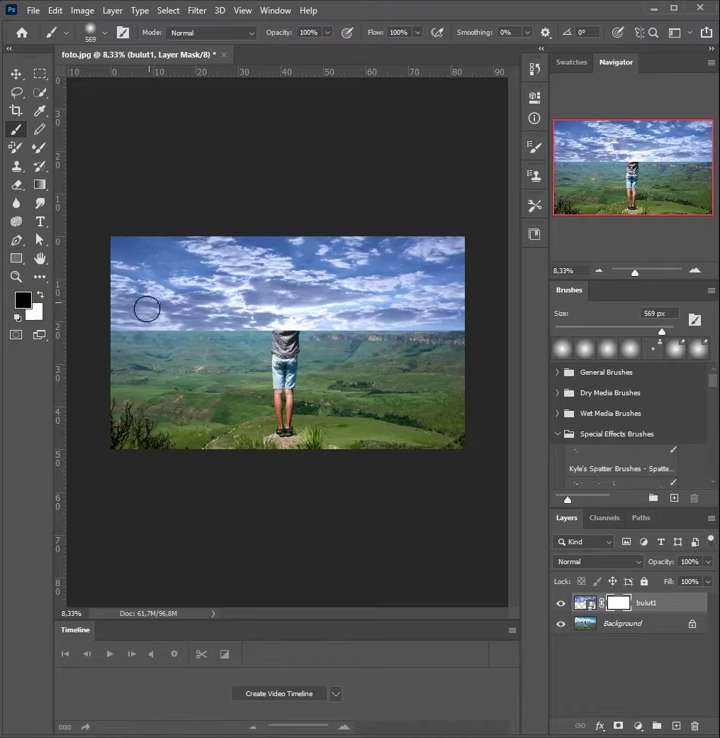
{"action": "scroll", "scroll_direction": "up", "scroll_amount": 3}
{"action": "scroll", "scroll_direction": "down", "scroll_amount": 3}
{"action": "scroll", "scroll_direction": "up", "scroll_amount": 3}
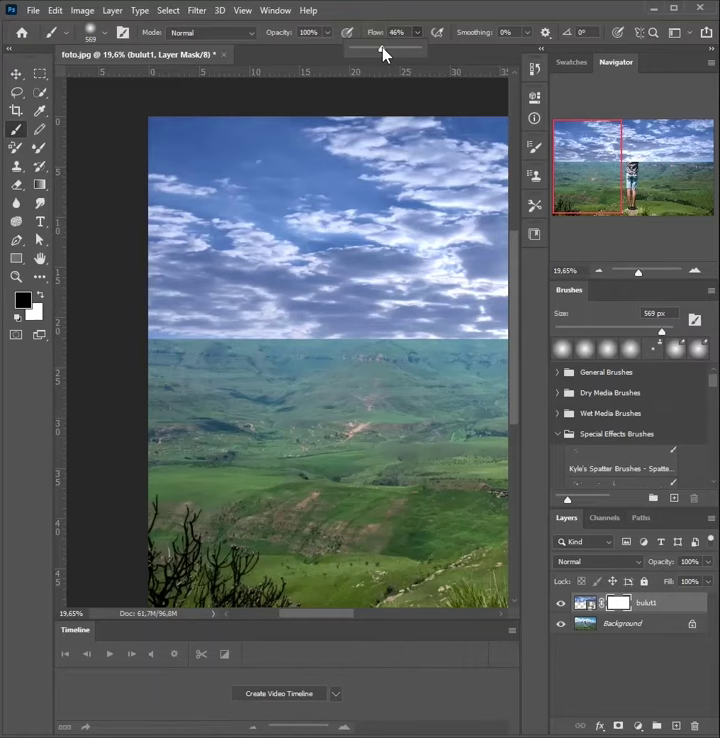
{"action": "double_click", "coordinate": [324, 43]}
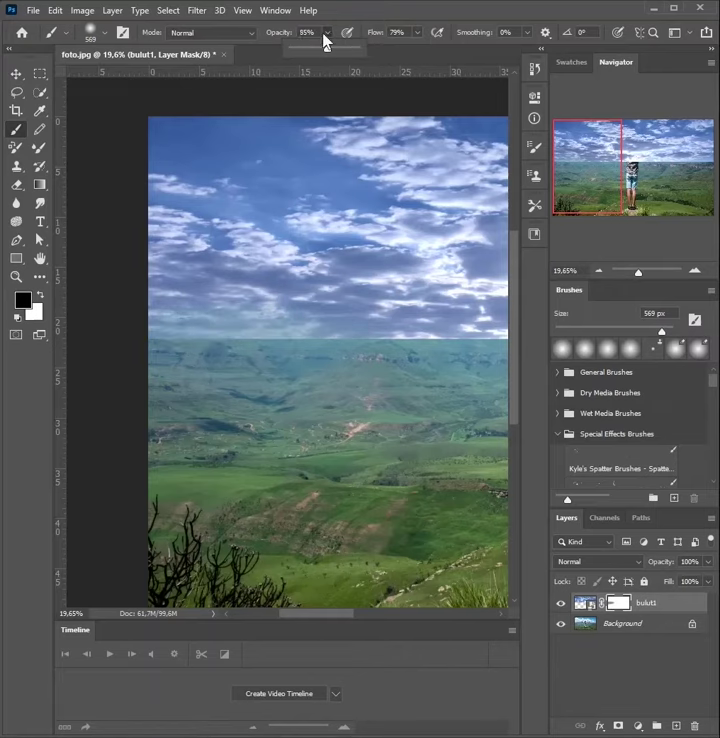
{"action": "scroll", "scroll_direction": "down", "scroll_amount": 3}
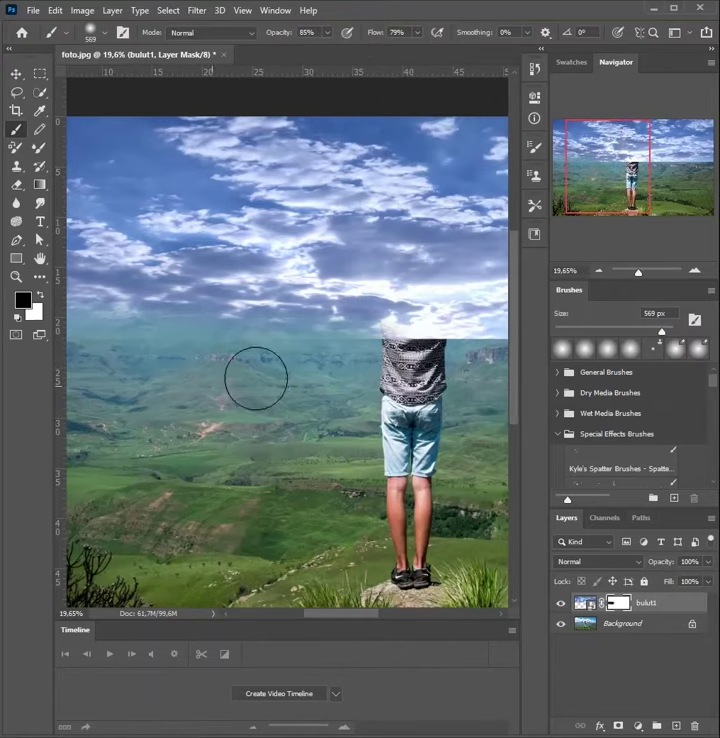